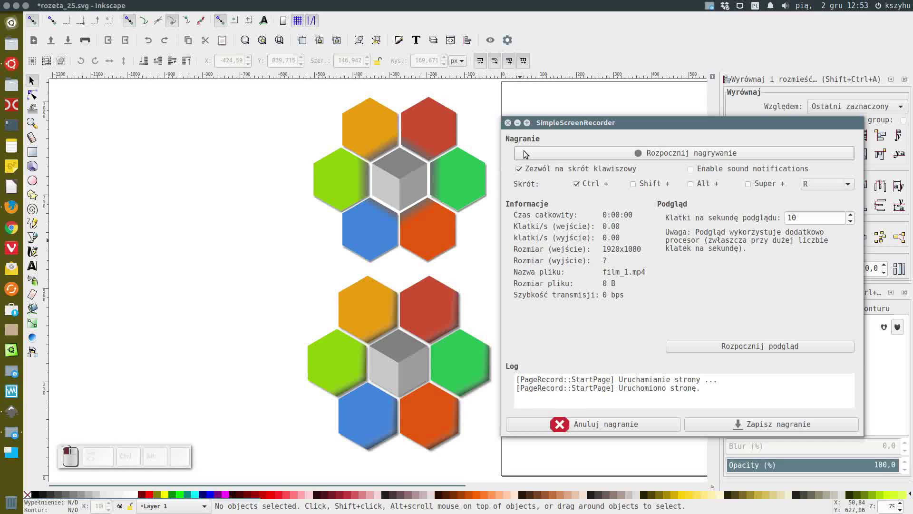
- Draw a six-cornered polygon on the blank page and fill it with orange sampled from the example's top-left hexagon
click(520, 123)
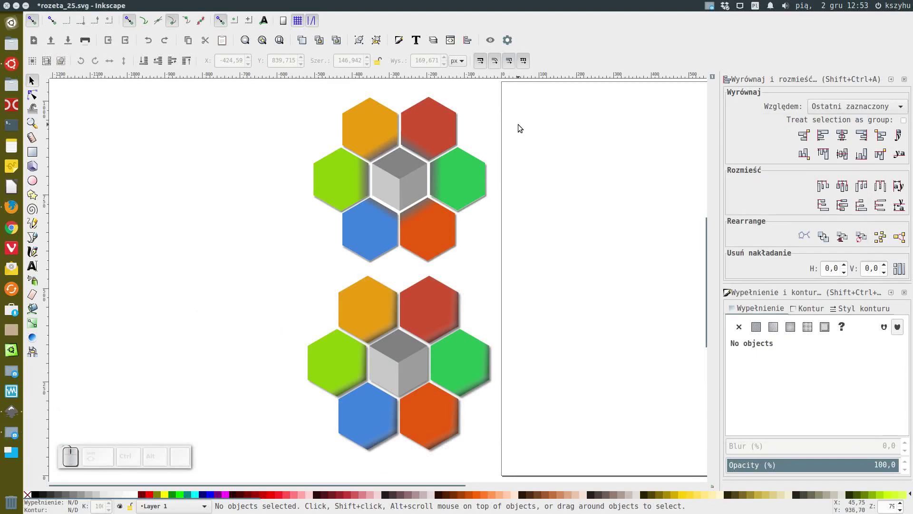
key(5)
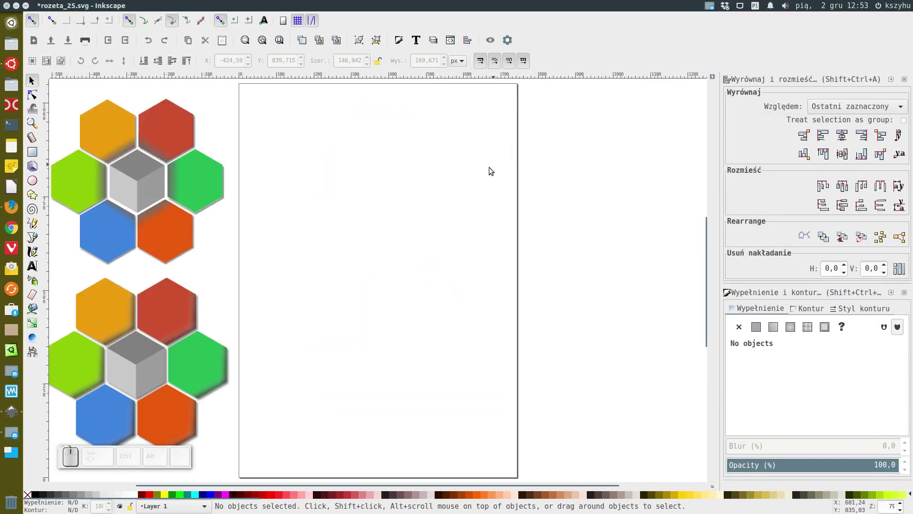
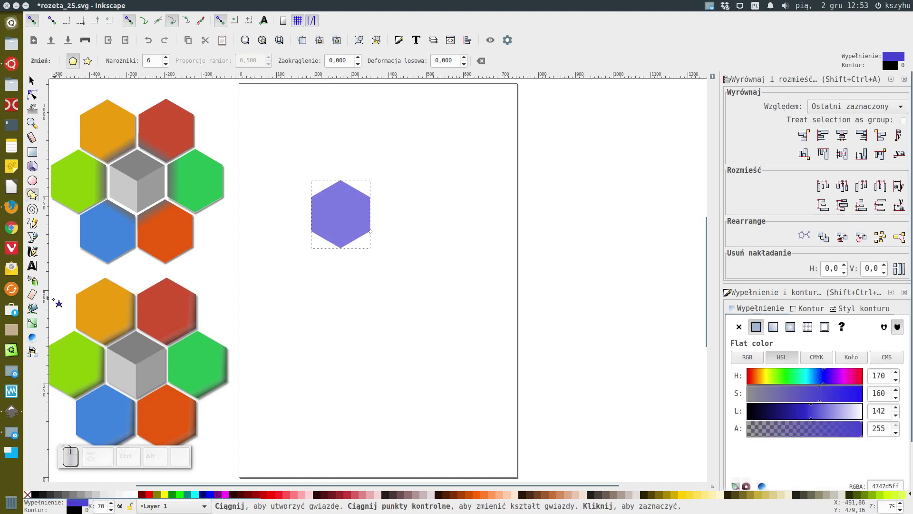
click(36, 338)
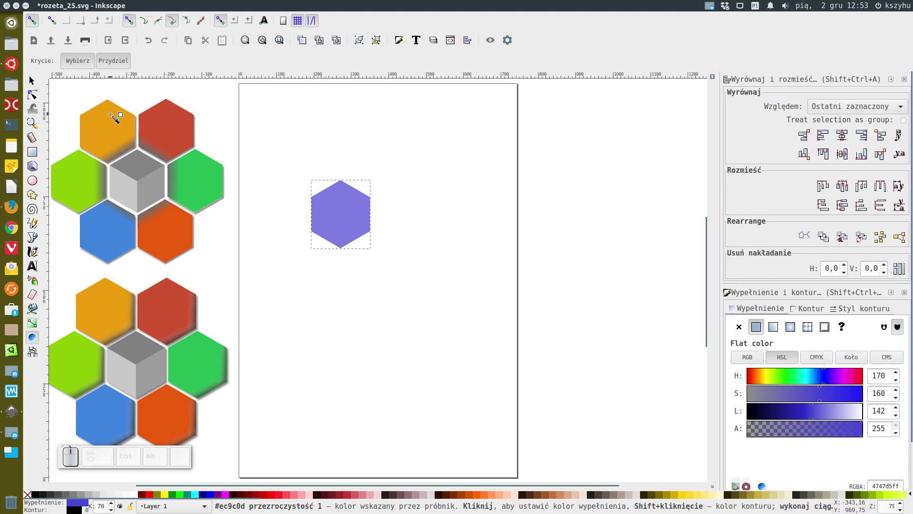
click(117, 117)
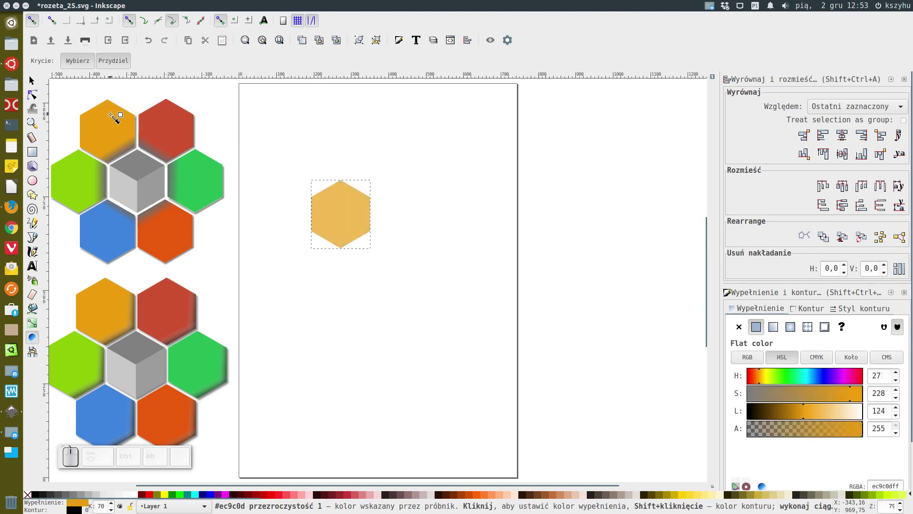
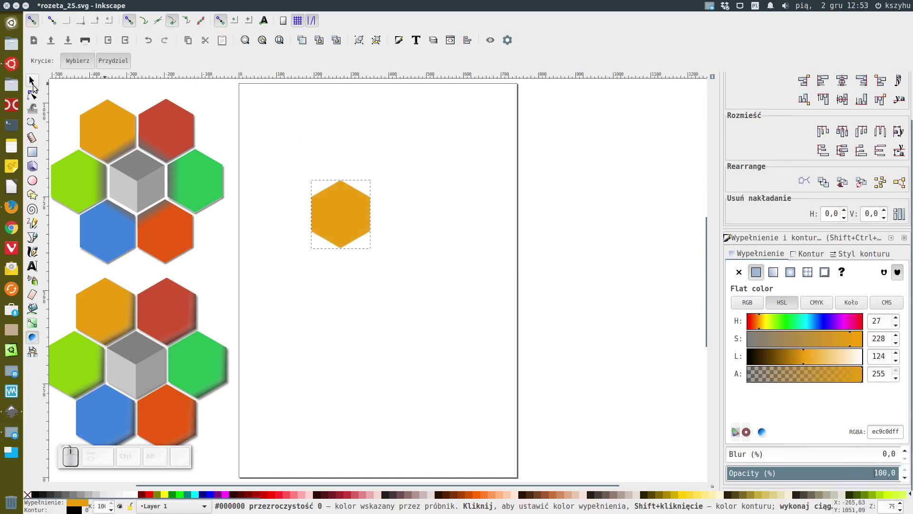
- Centre the hexagon on the page and place duplicates above-left, top-right and right of it
click(37, 85)
drag(347, 213, 390, 264)
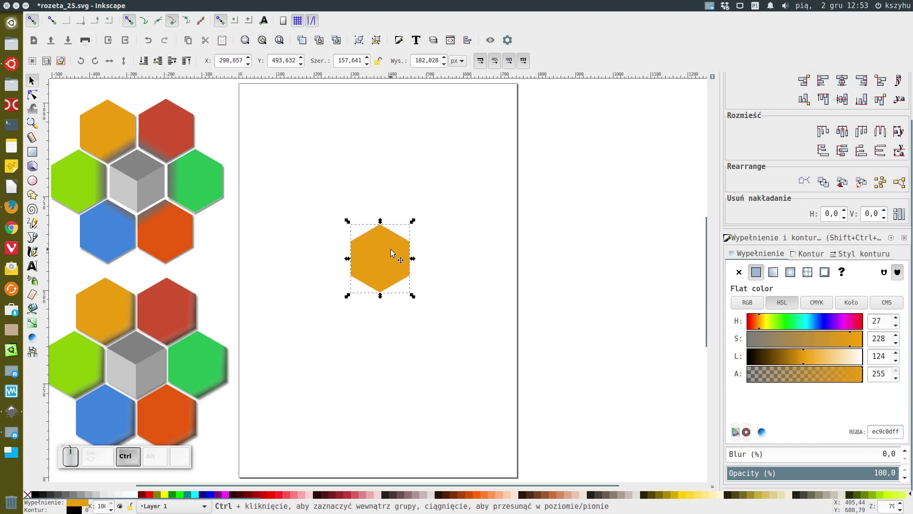
key(ctrl+d)
drag(383, 257, 356, 201)
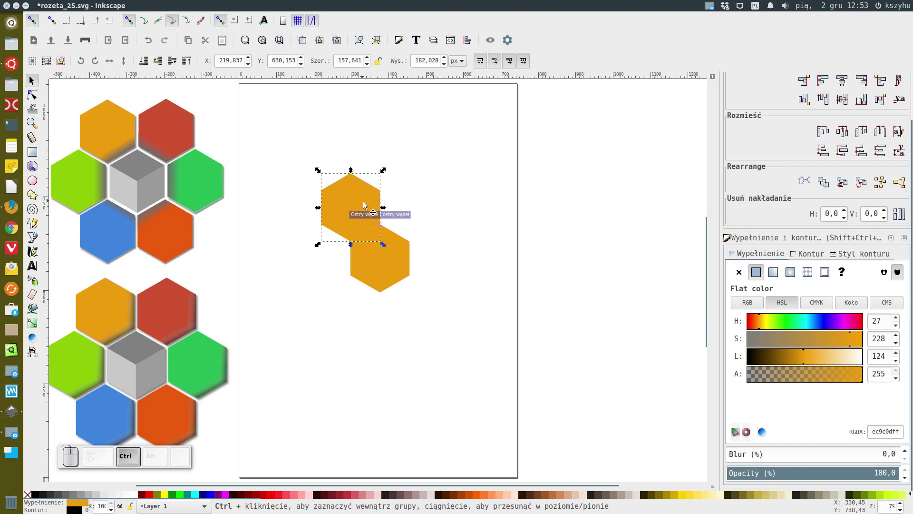
key(ctrl+d)
drag(327, 193, 390, 202)
key(ctrl+d)
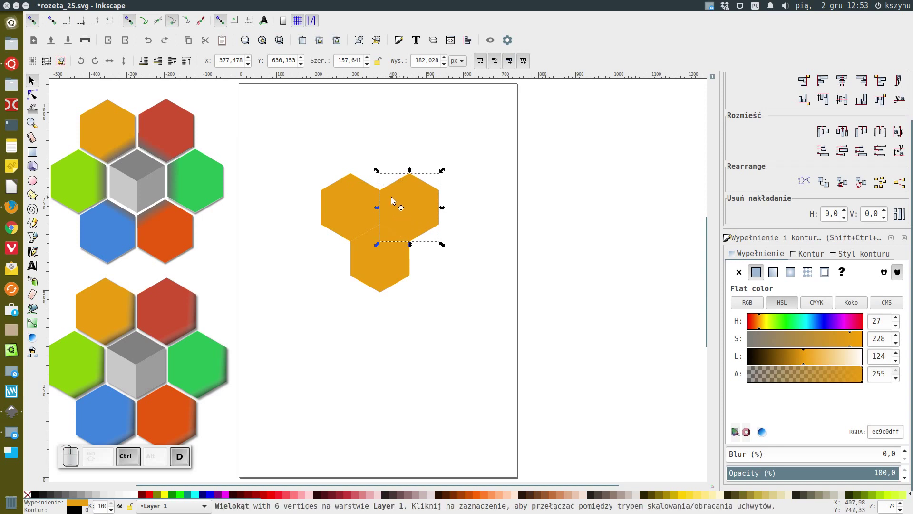
drag(395, 198, 430, 251)
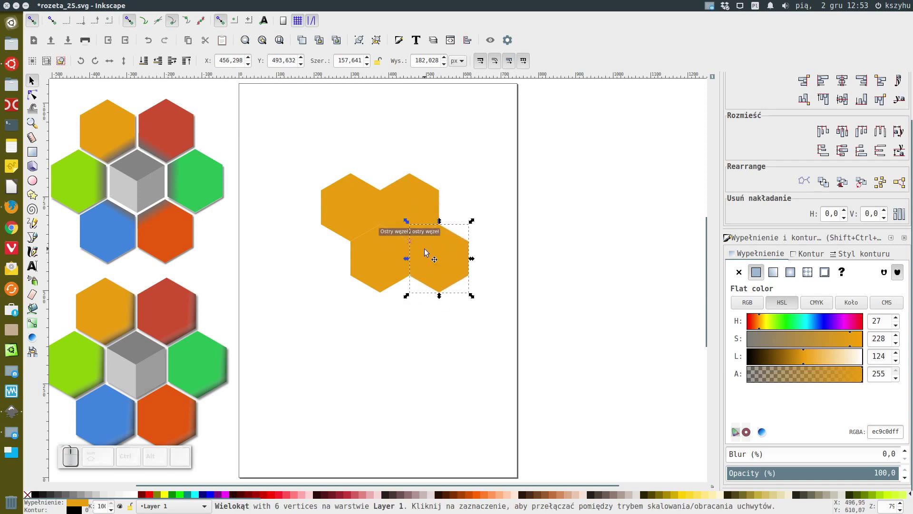
- Place further duplicates below, lower-left and left to complete the ring of six
key(ctrl+d)
drag(424, 249, 392, 301)
key(ctrl+d)
drag(410, 290, 348, 293)
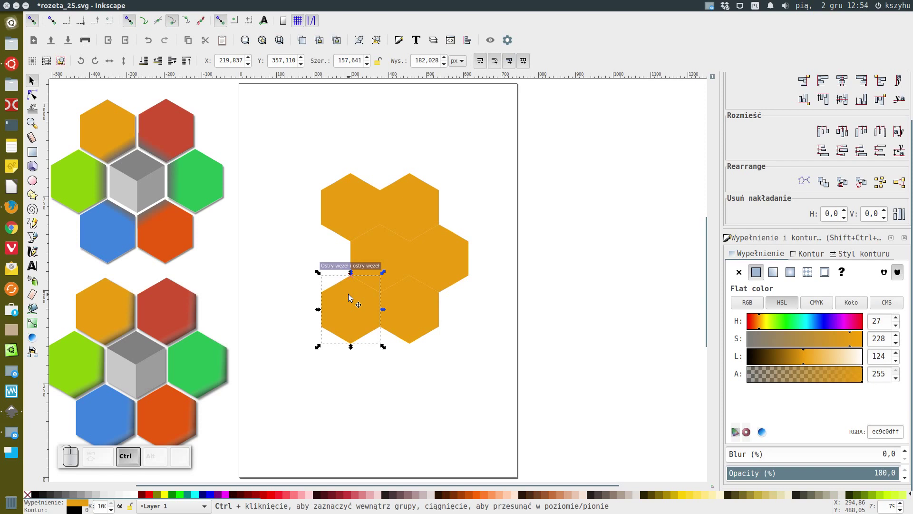
key(ctrl+d)
drag(359, 286, 328, 241)
- Fill the middle hexagon with light grey sampled from the example cube
click(395, 259)
click(37, 335)
click(119, 370)
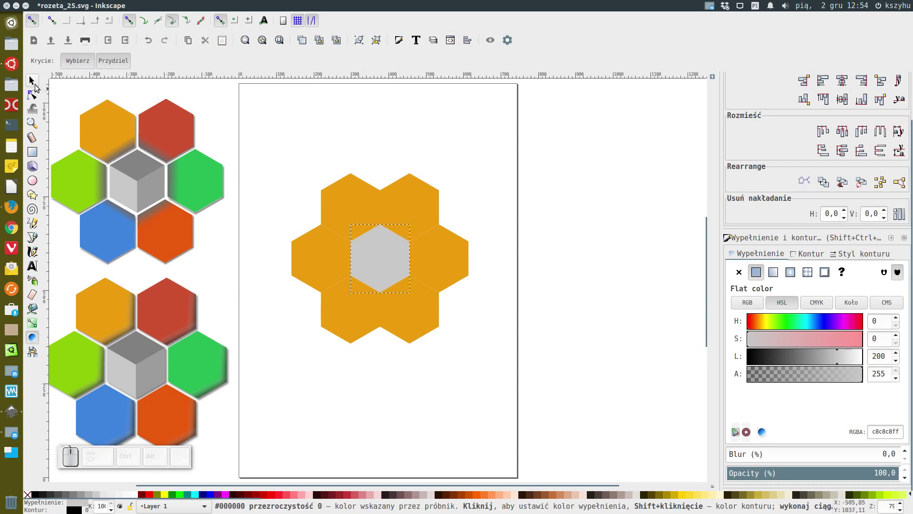
click(37, 85)
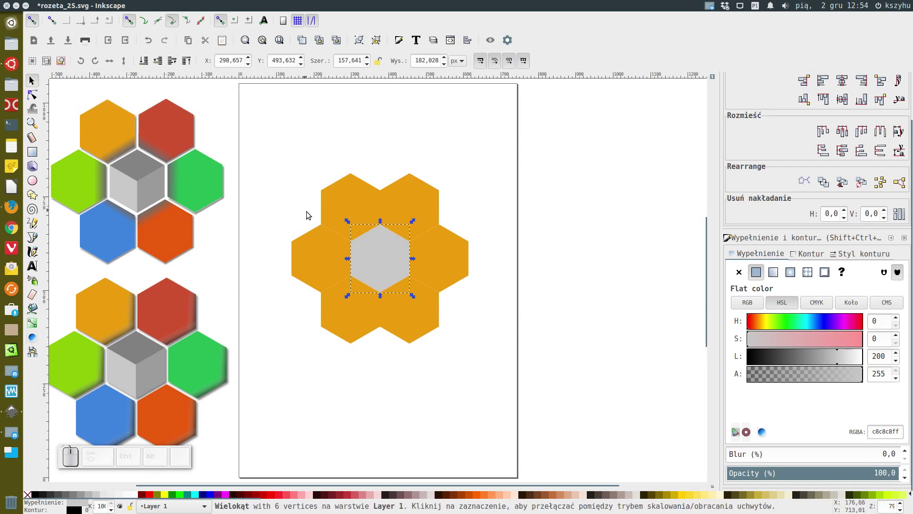
- Colour the top-right, right and bottom-right hexagons red, green and orange-red sampled from the example
click(409, 200)
click(33, 336)
click(176, 128)
key(F1)
click(446, 257)
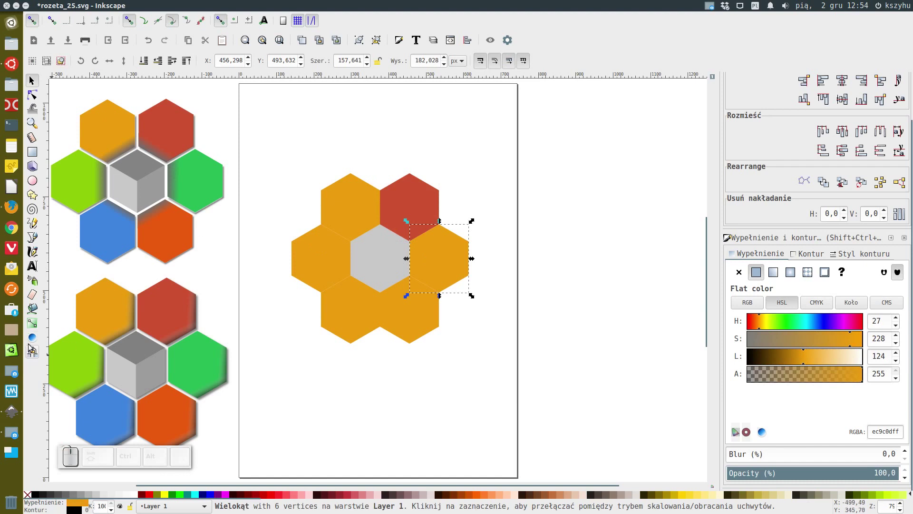
click(30, 335)
click(210, 180)
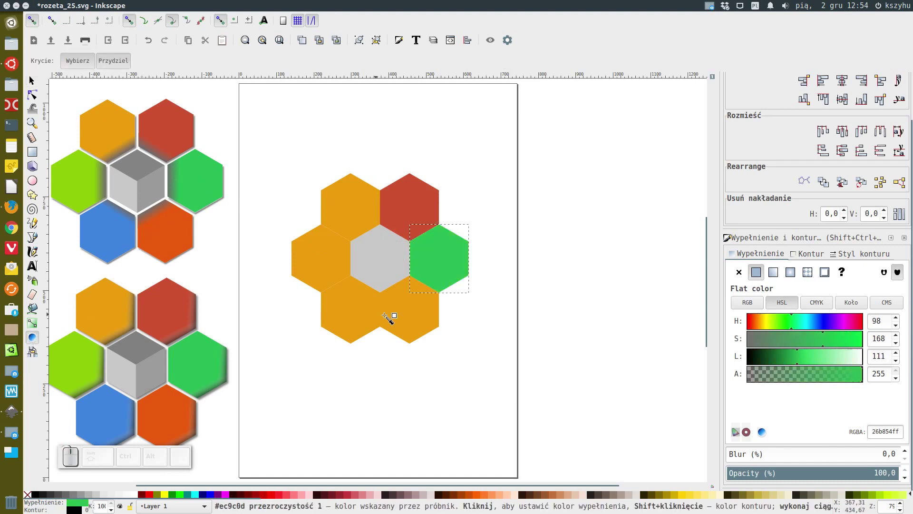
key(F1)
click(408, 310)
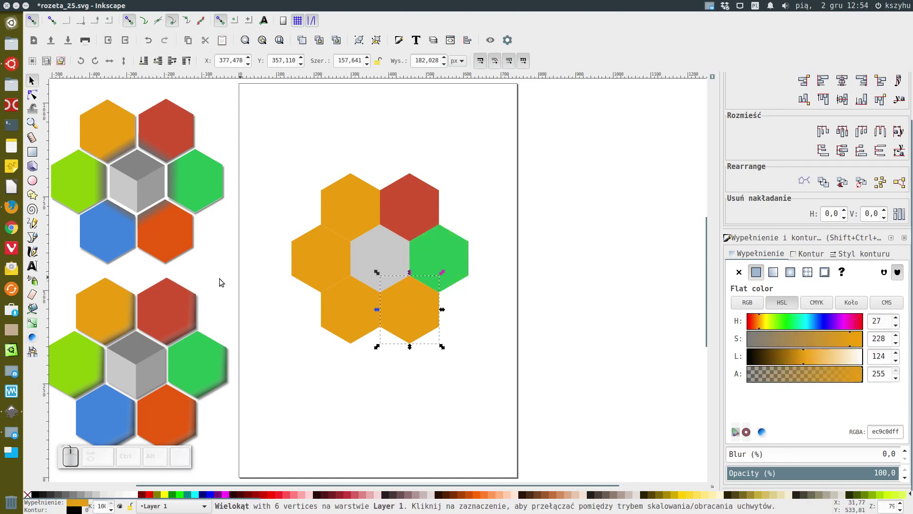
click(36, 341)
click(161, 239)
key(F1)
- Colour the bottom-left and left hexagons blue and lime from the example, leaving the top-left orange
click(353, 315)
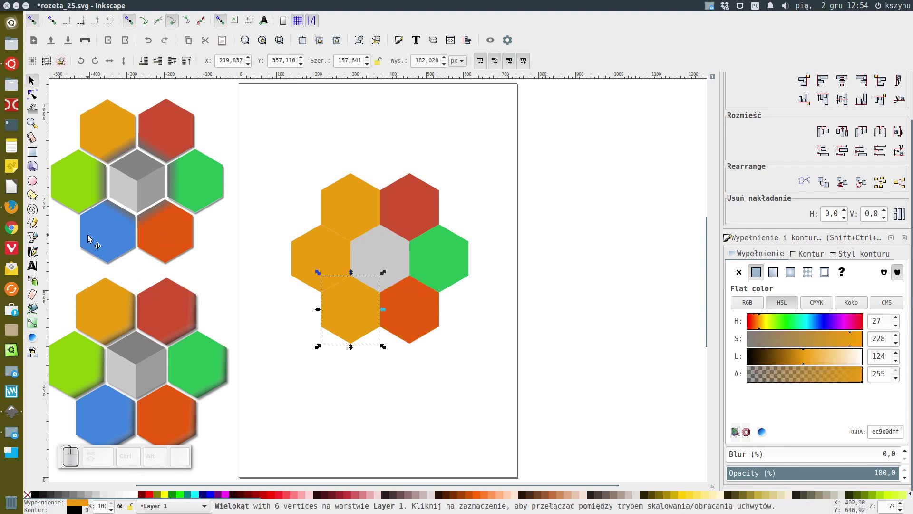
click(38, 335)
click(114, 246)
key(F1)
click(77, 195)
click(314, 267)
click(35, 337)
click(82, 183)
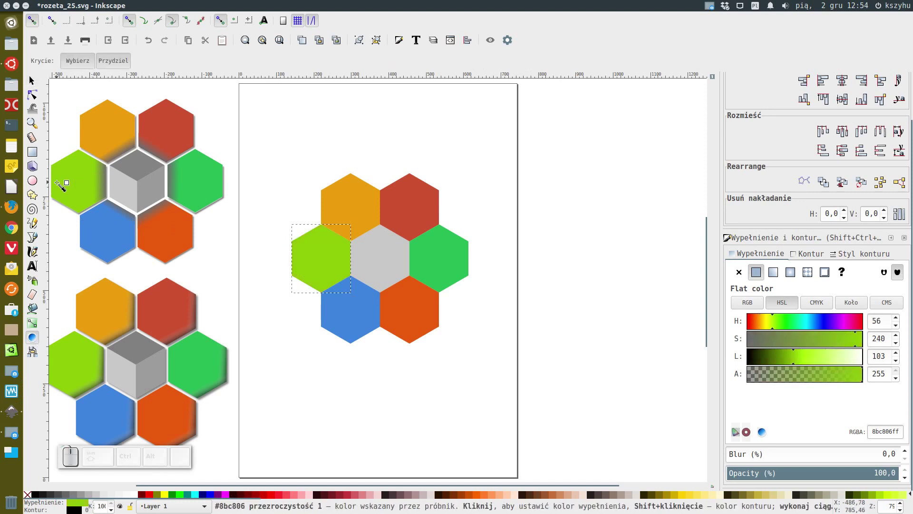
click(34, 83)
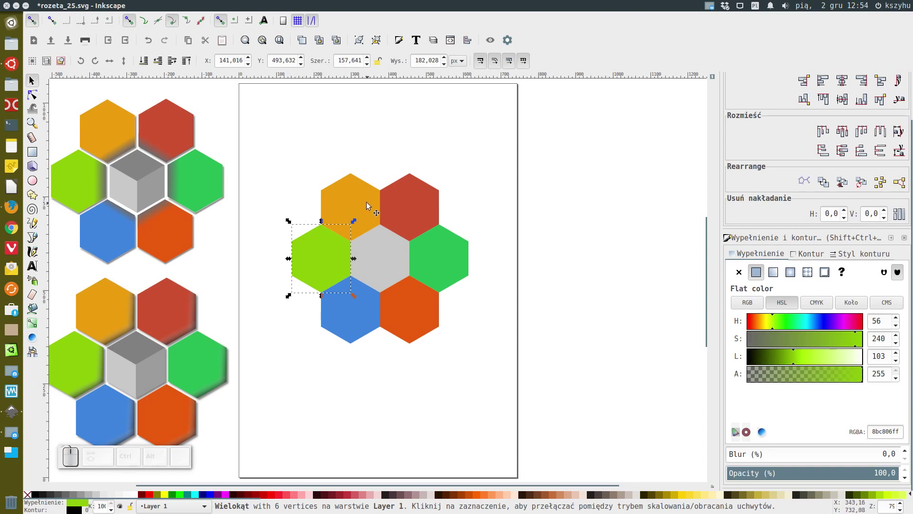
key(Caps_Lock)
key(Caps_Lock)
- Select all seven hexagons of the rosette together
click(356, 206)
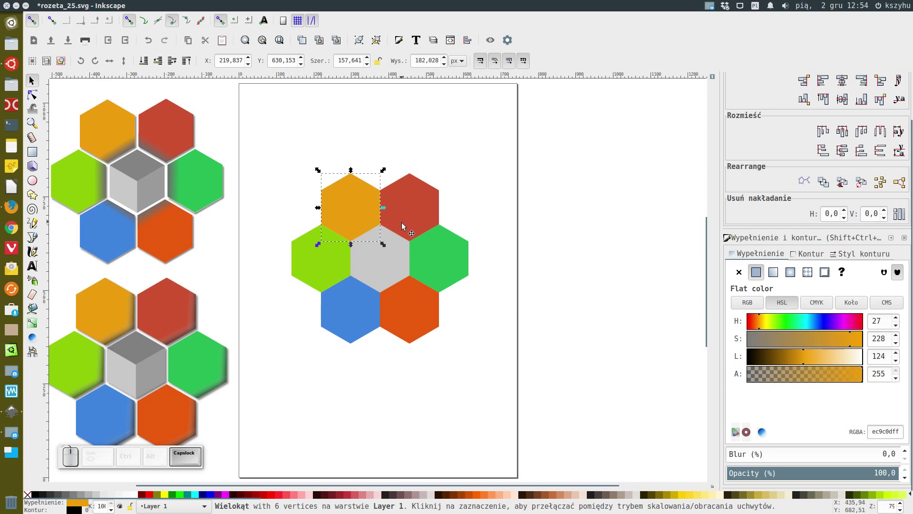
click(416, 222)
click(438, 254)
click(409, 306)
click(440, 264)
click(364, 302)
click(381, 258)
click(343, 261)
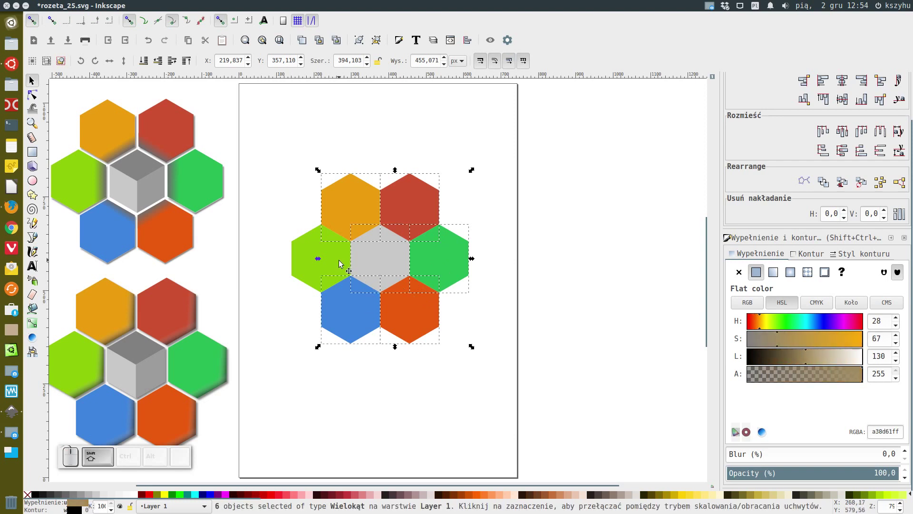
click(339, 259)
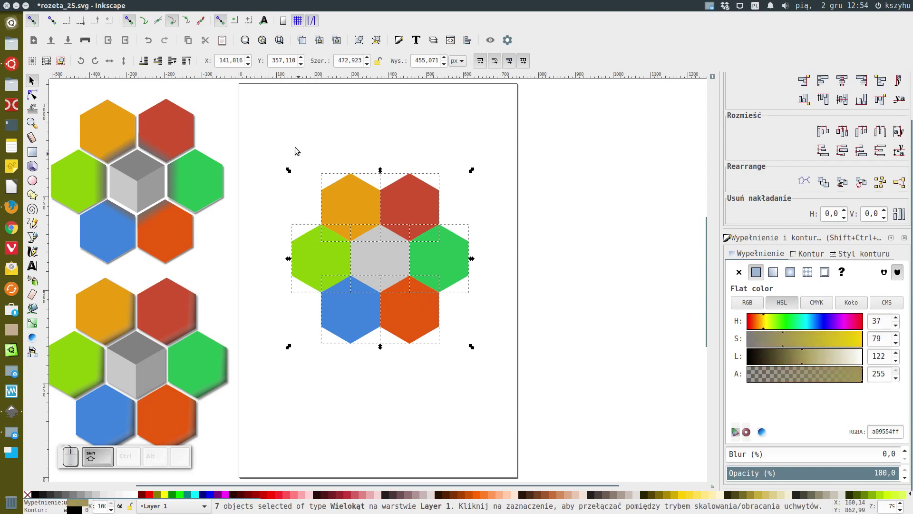
- Inset the hexagons several times so thin white gaps separate them
click(199, 5)
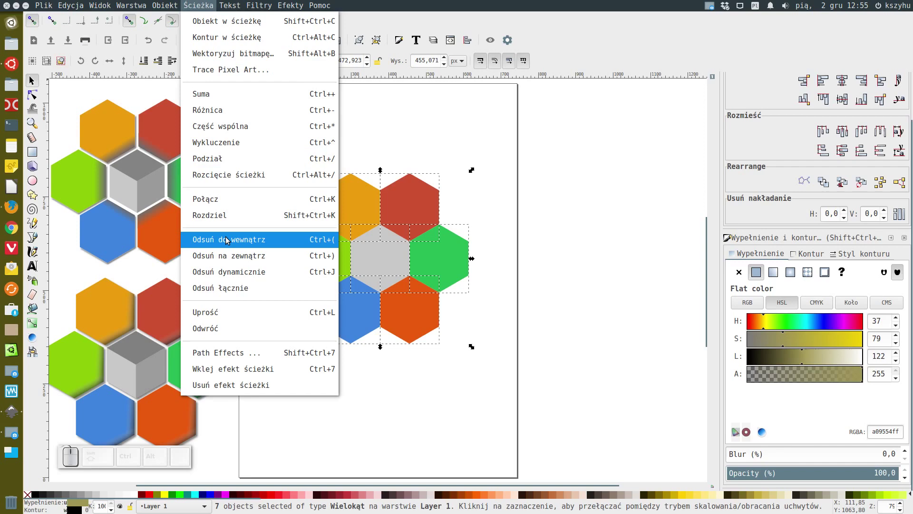
click(226, 237)
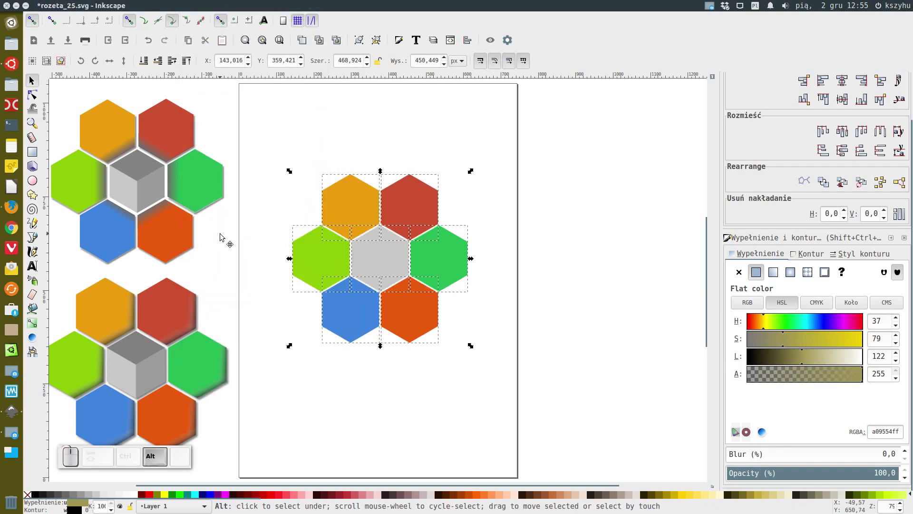
key(alt+9)
key(alt+9)
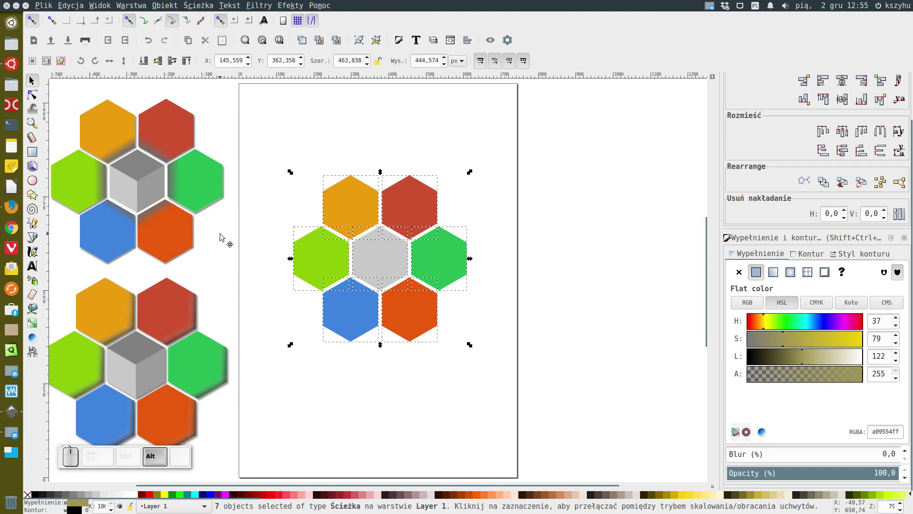
key(alt+9)
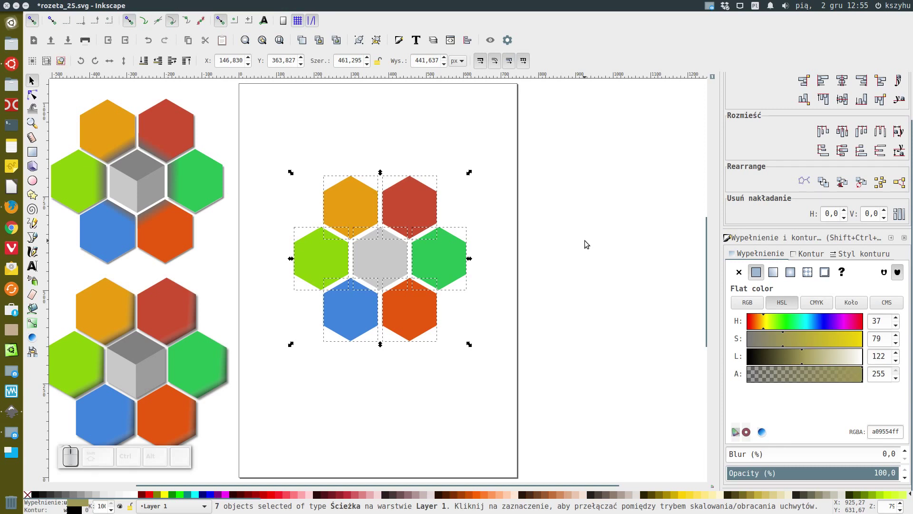
- Reselect only the six outer coloured hexagons
click(589, 243)
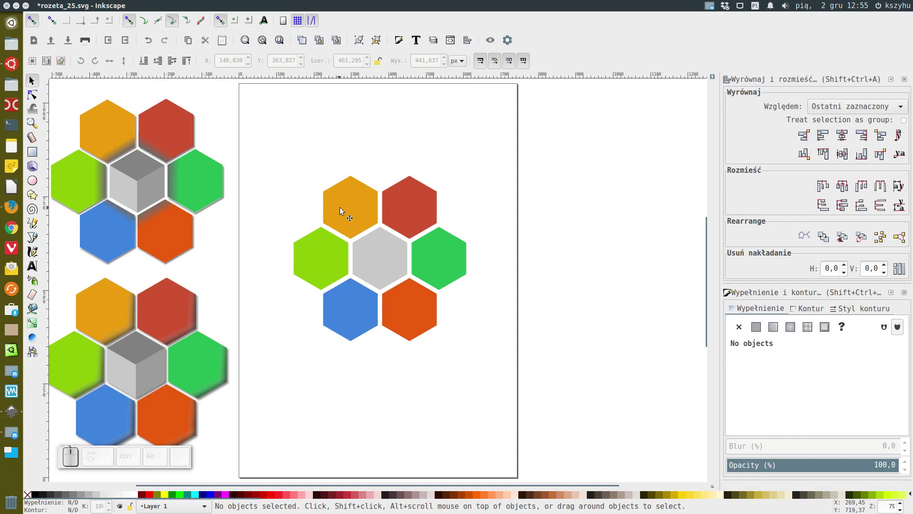
click(350, 210)
click(431, 200)
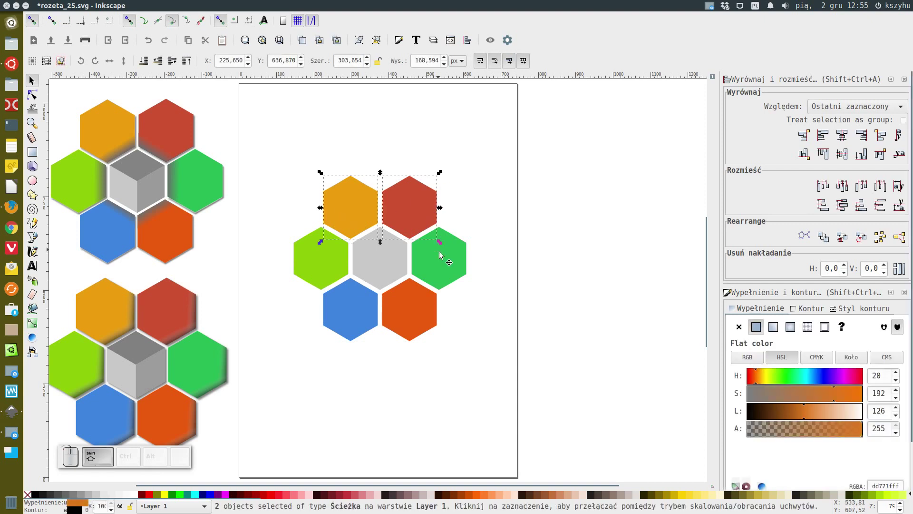
click(448, 259)
click(422, 300)
click(353, 317)
click(314, 264)
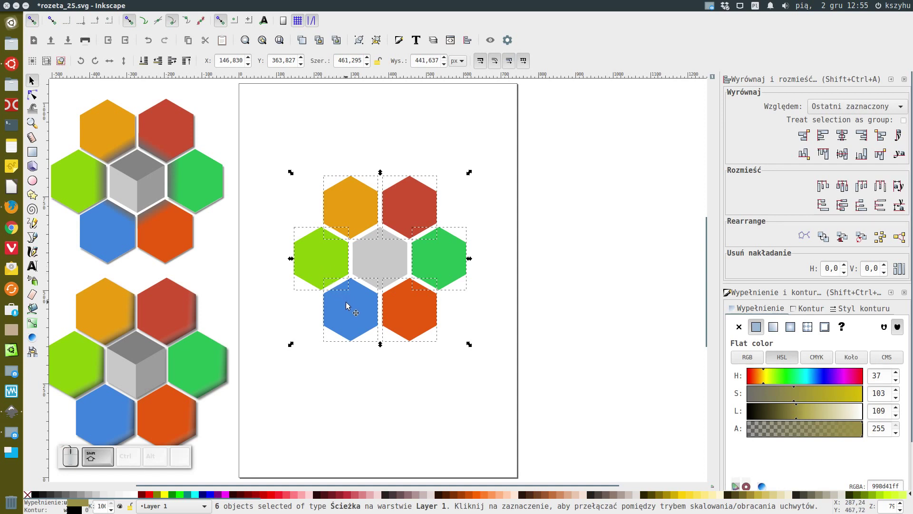
- Duplicate the outer hexagons in 80% grey, lower them to the bottom and nudge them down-right
key(ctrl+d)
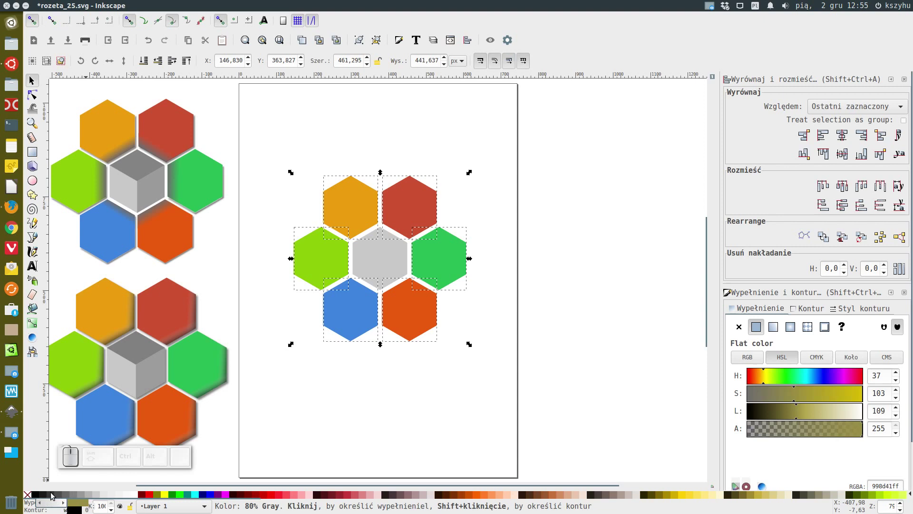
click(51, 494)
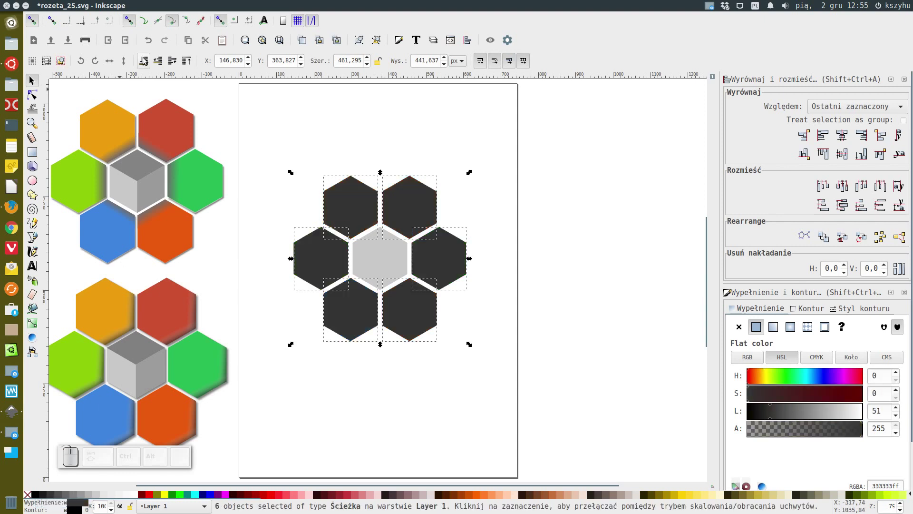
click(143, 58)
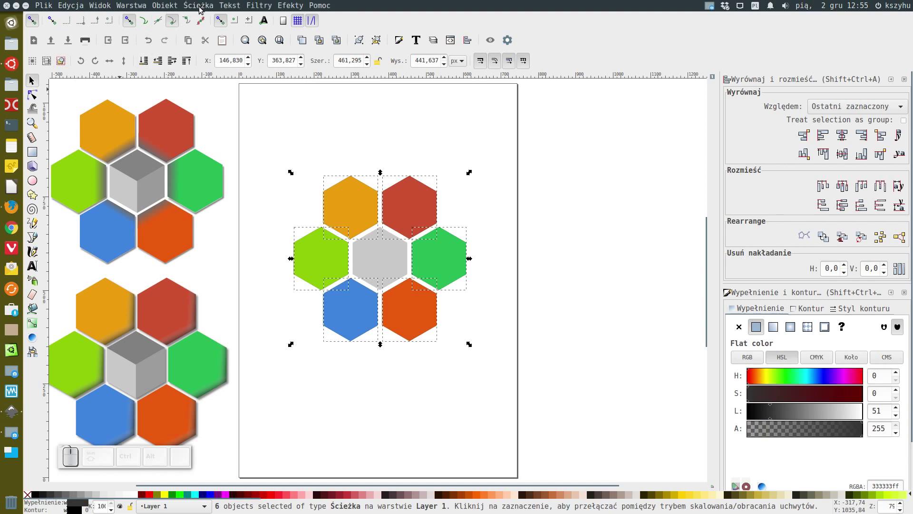
key(alt+Right)
key(alt+Down)
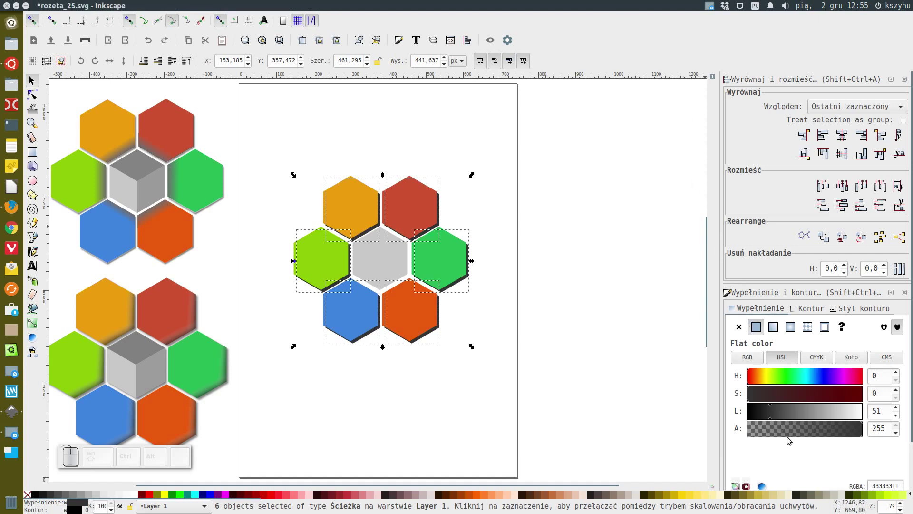
- Set the shadow copies to about 75% opacity with a blur of 2
scroll(down, 3)
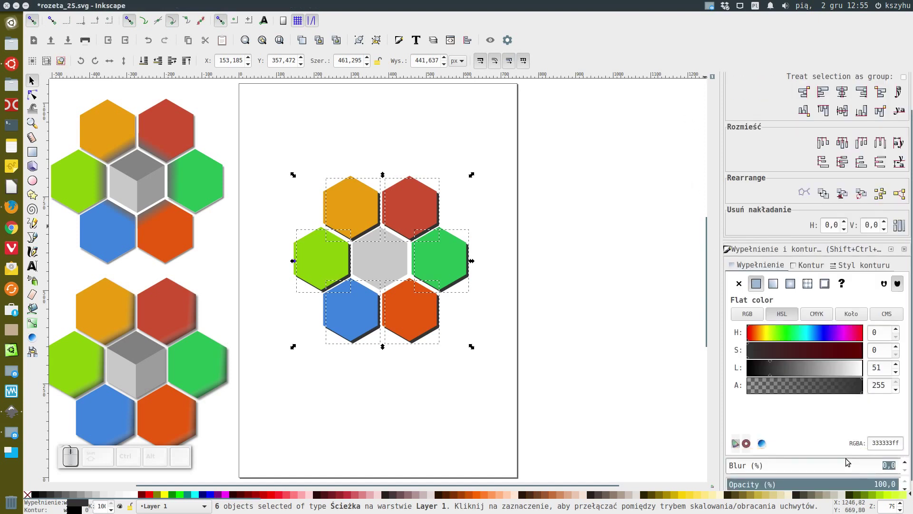
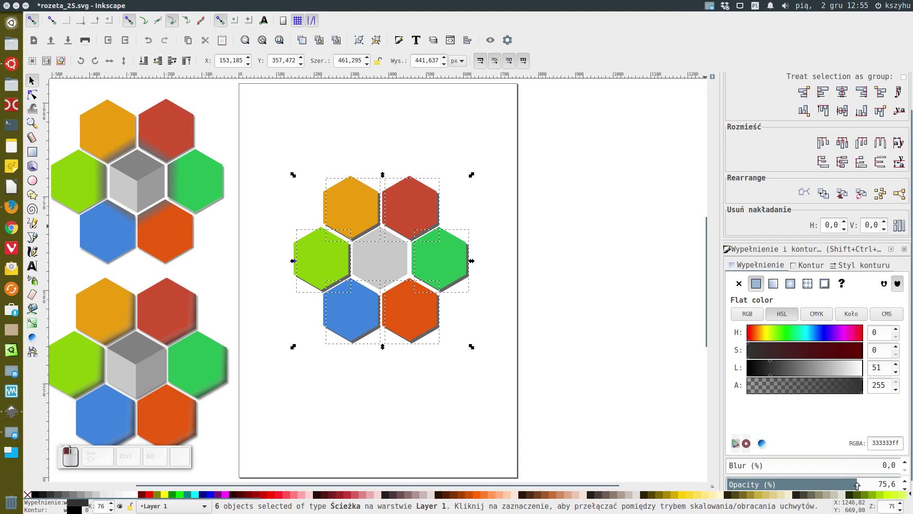
click(907, 464)
click(907, 464)
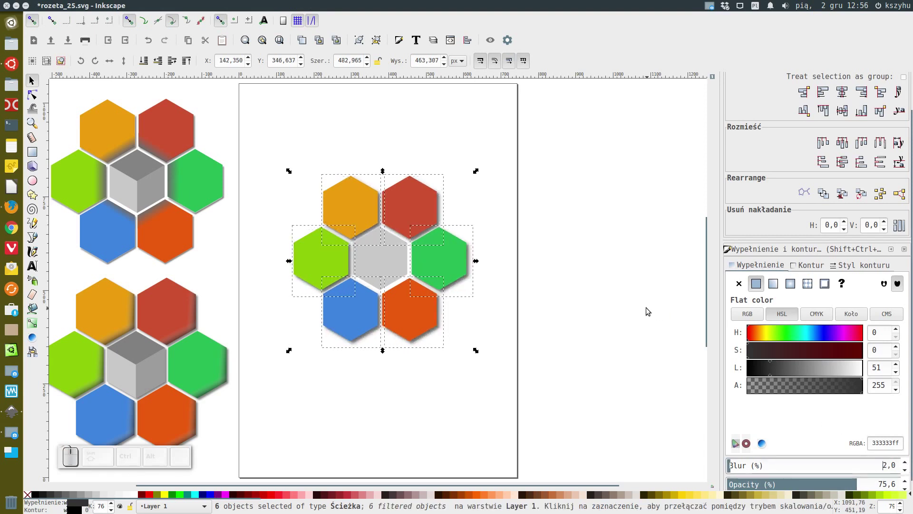
- Duplicate the grey centre hexagon in dark grey and shift the copy upward
click(557, 270)
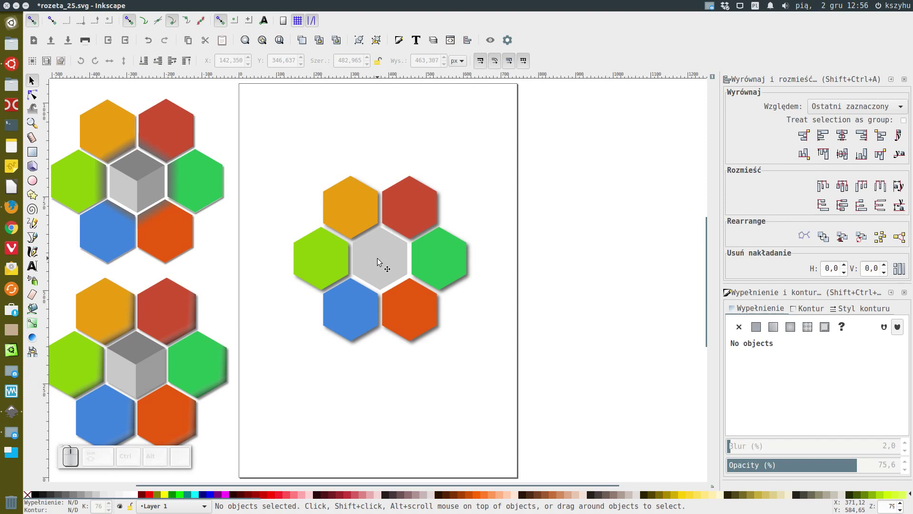
click(179, 26)
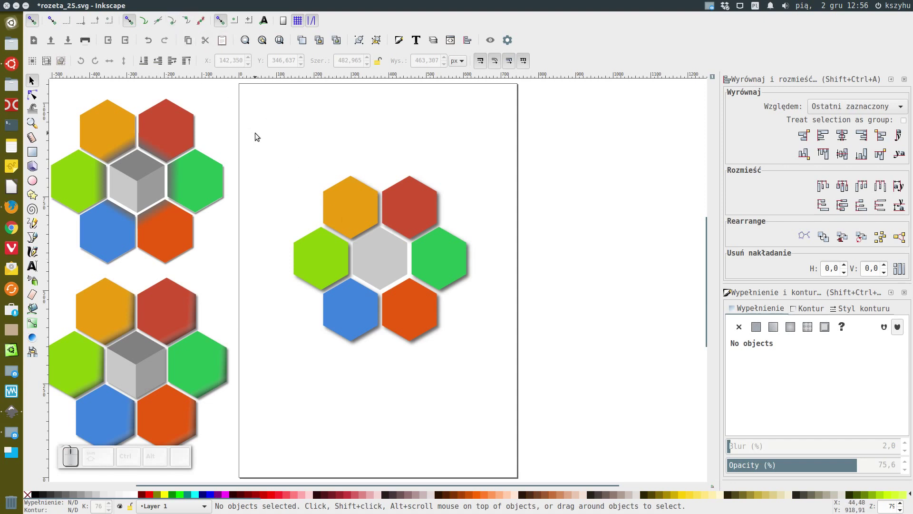
click(389, 264)
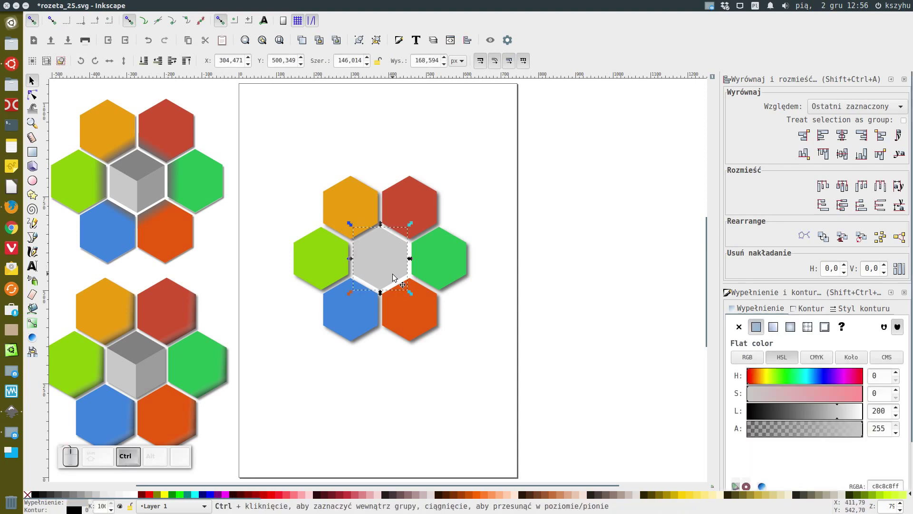
key(ctrl+d)
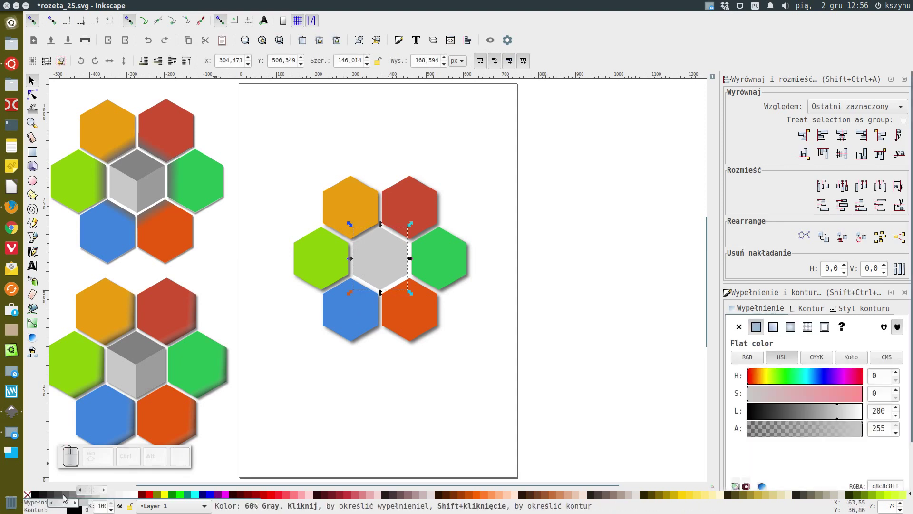
click(48, 498)
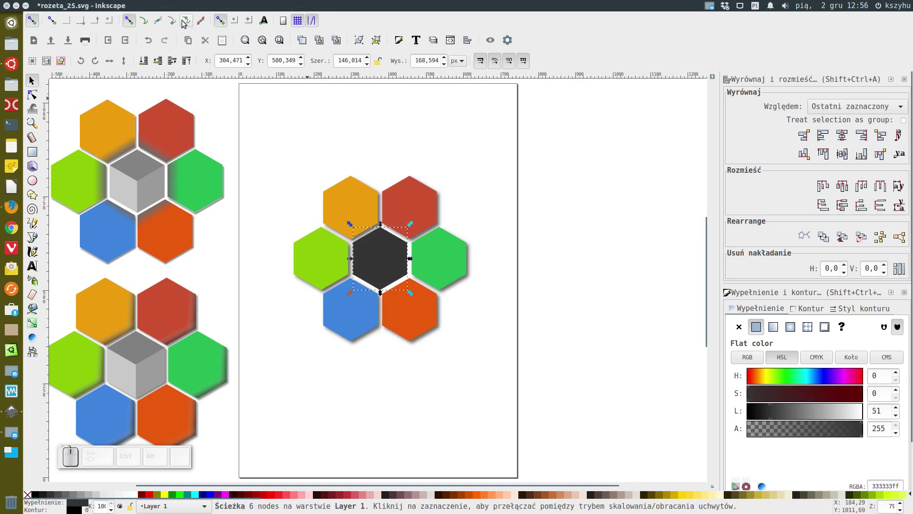
click(174, 24)
drag(371, 254, 372, 221)
- Intersect another centre duplicate with the dark copy to form the cube's rhombus top face
click(379, 262)
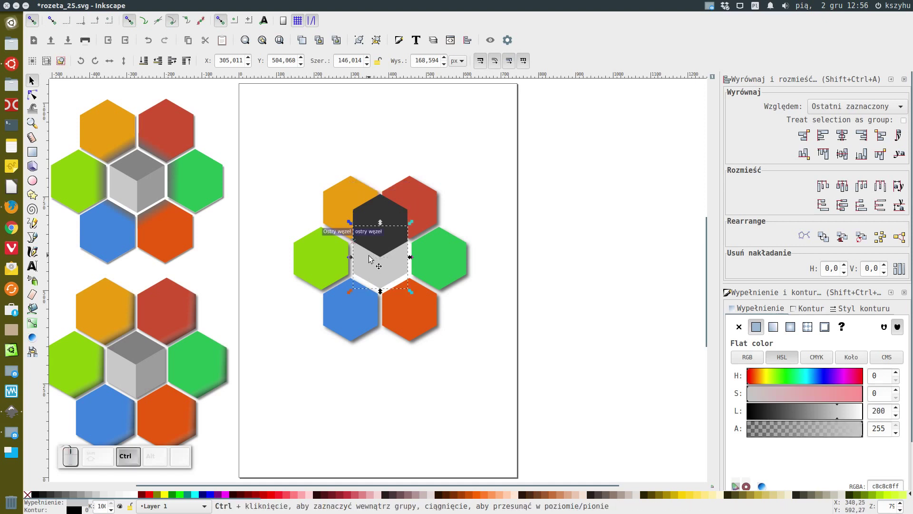
key(ctrl+d)
click(380, 209)
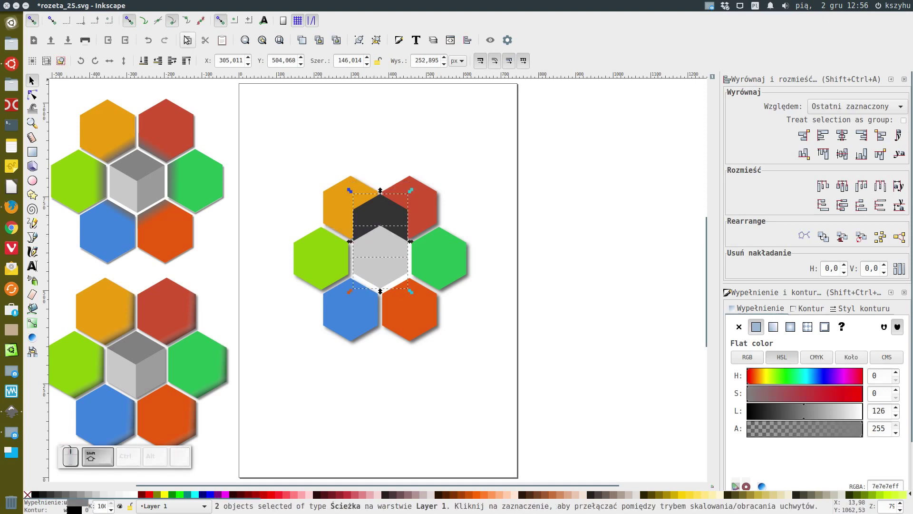
click(201, 3)
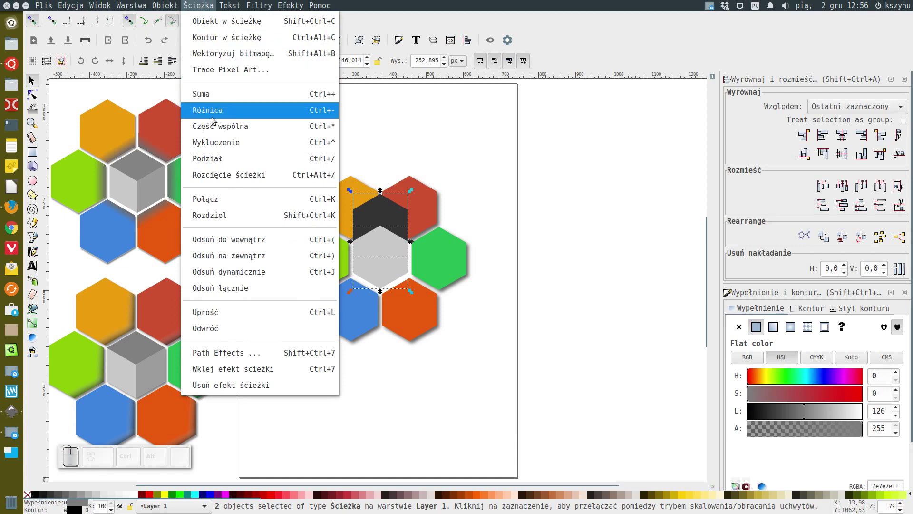
click(211, 128)
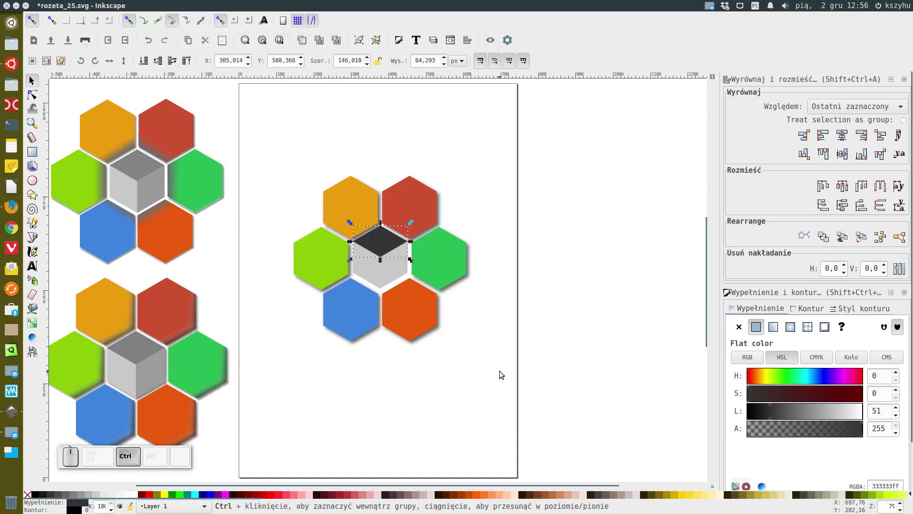
- Skew a duplicate of the top face upright, move it onto the right half and fill it 60% grey
scroll(up, 3)
drag(506, 368, 606, 472)
key(ctrl+d)
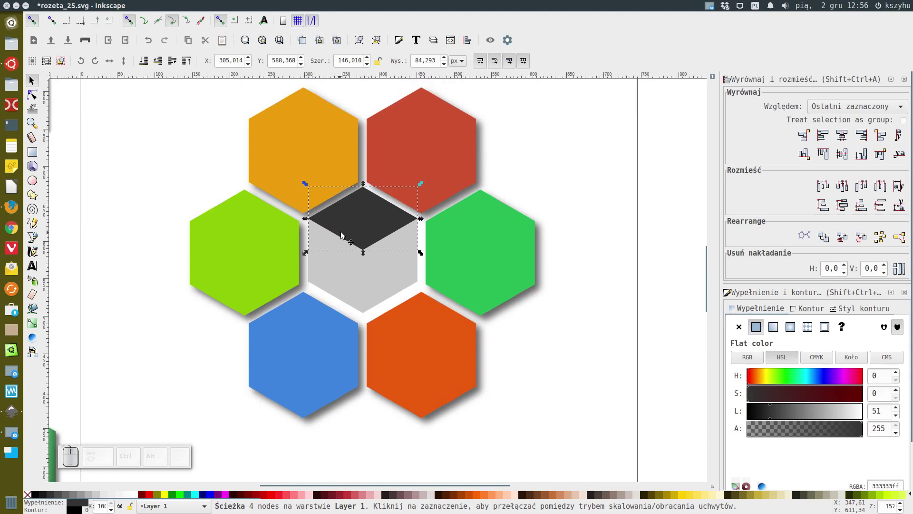
click(395, 215)
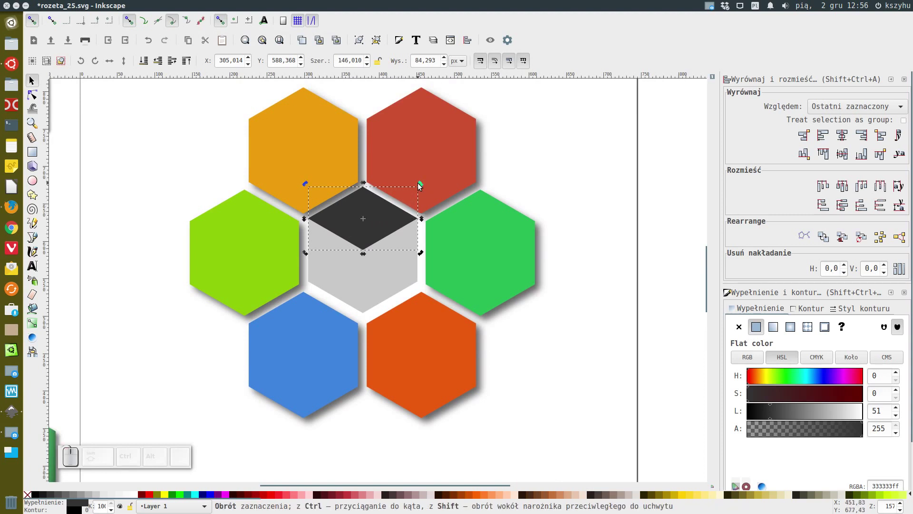
drag(422, 183, 431, 251)
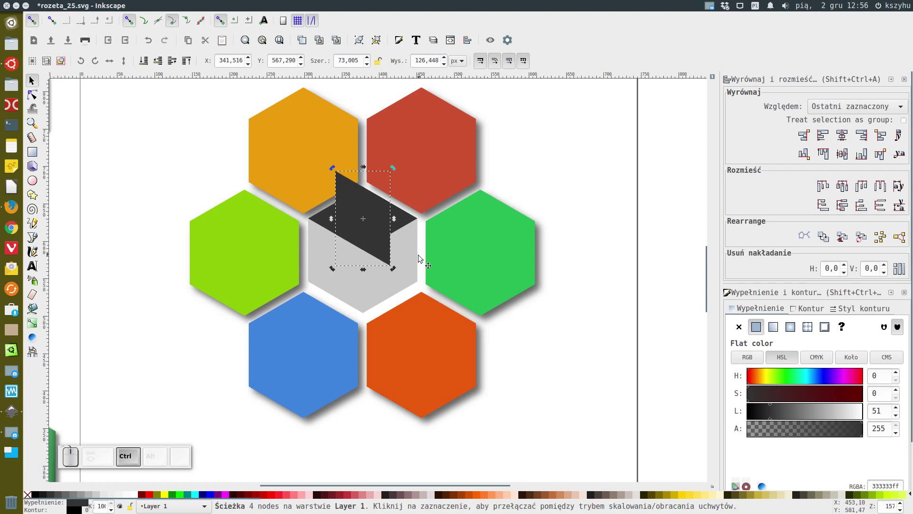
click(116, 65)
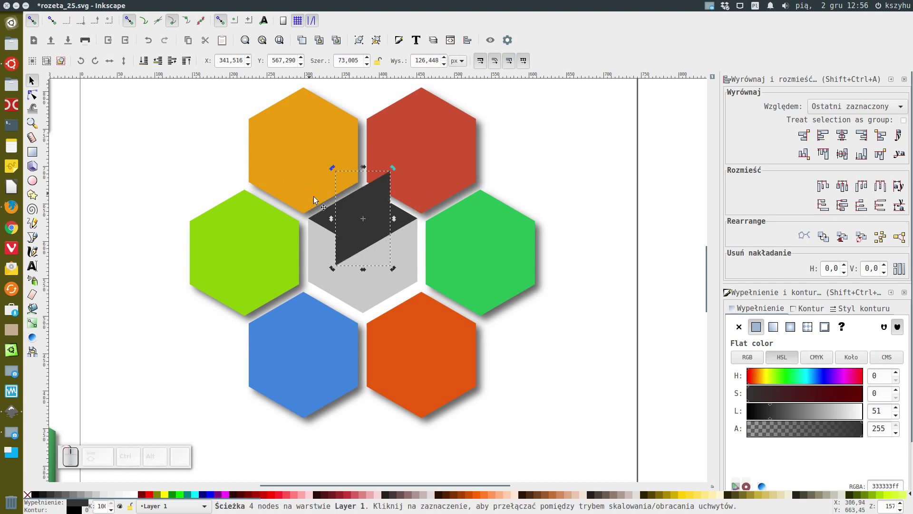
drag(341, 211, 374, 267)
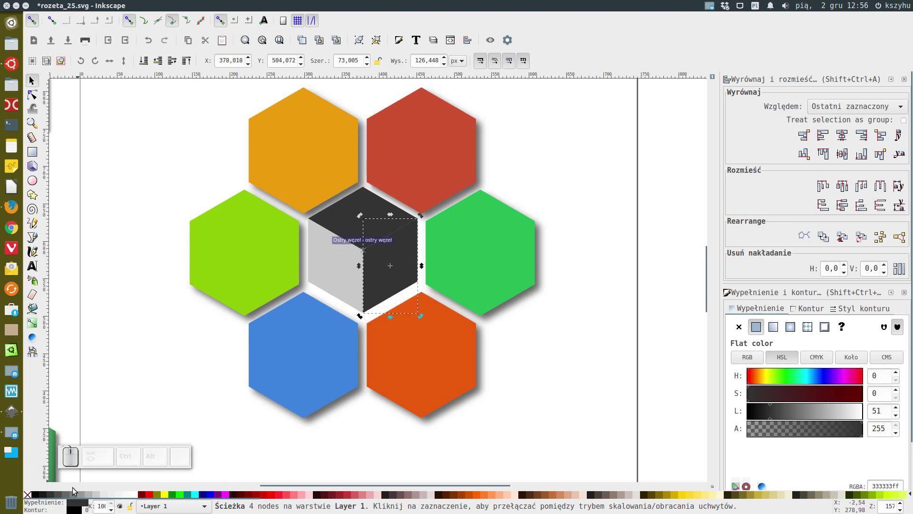
click(66, 495)
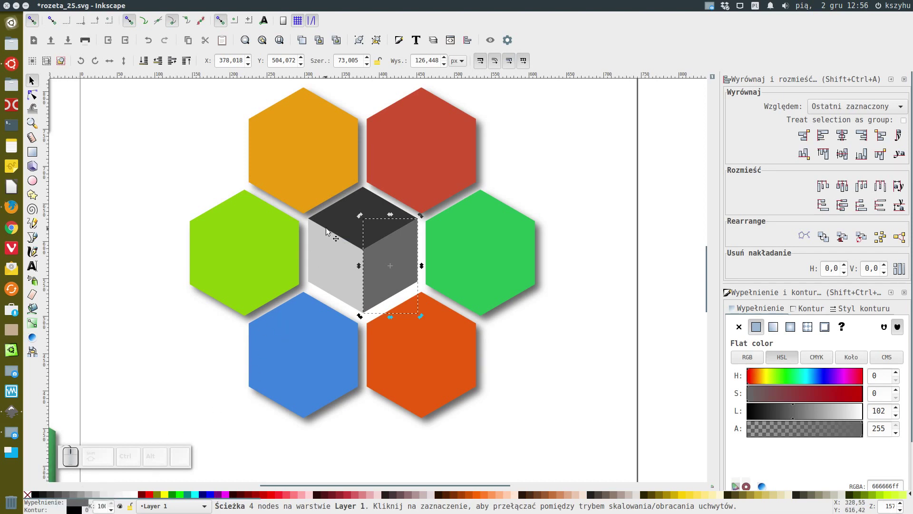
- Give the cube's top face a lighter grey swatch and adjust its lightness
click(339, 214)
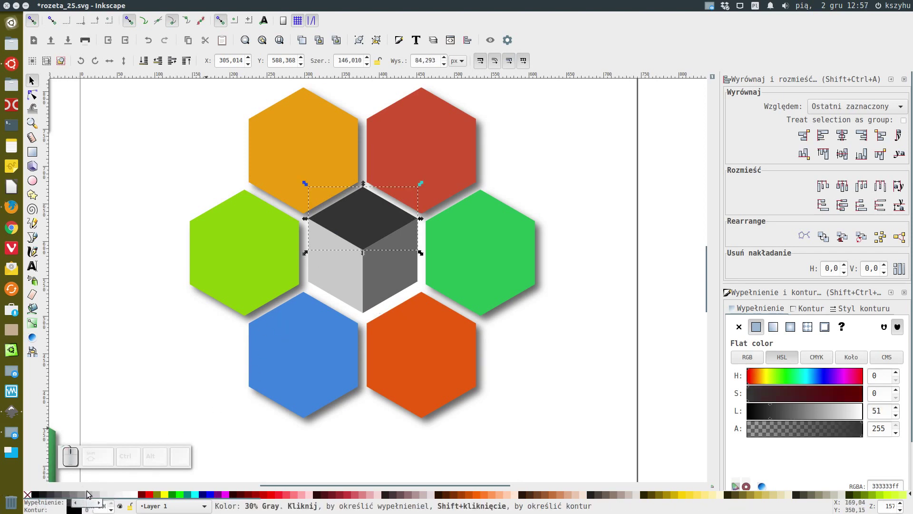
click(81, 497)
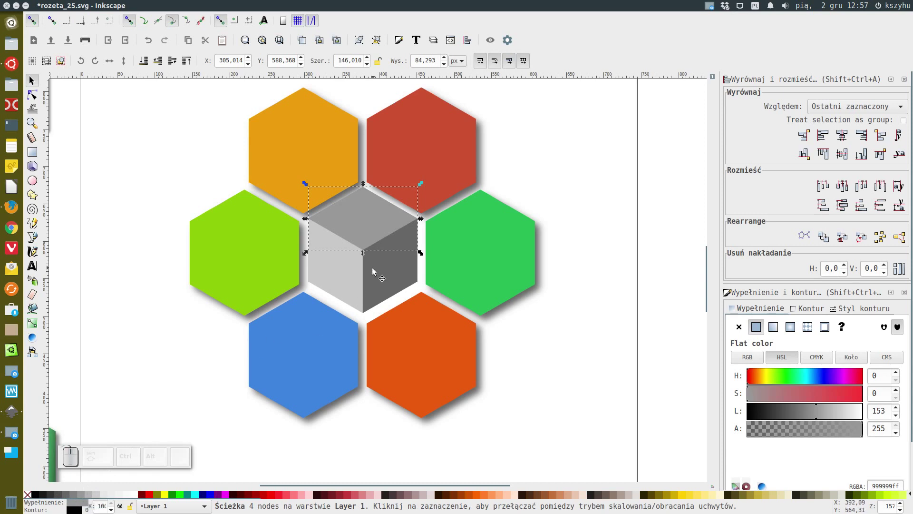
click(805, 413)
click(805, 412)
- Raise the right face's HSL lightness to about 142 and deselect
click(796, 411)
click(406, 271)
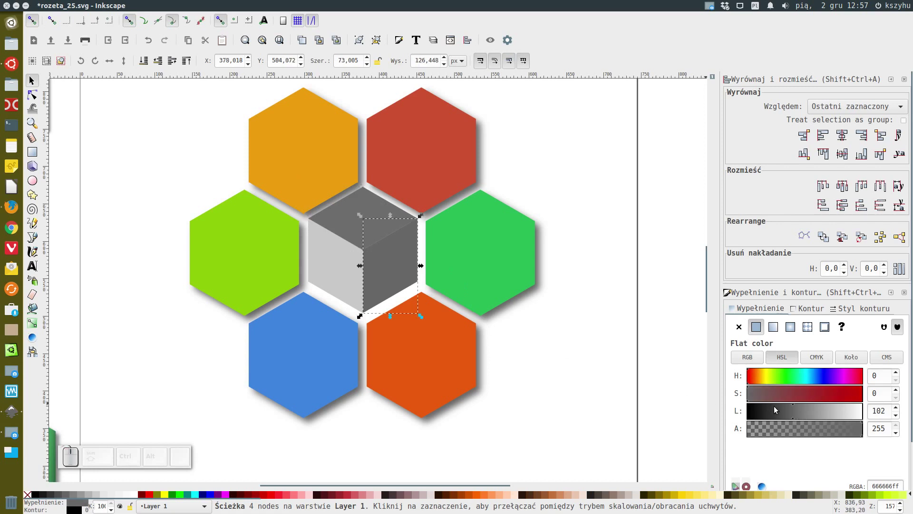
click(807, 415)
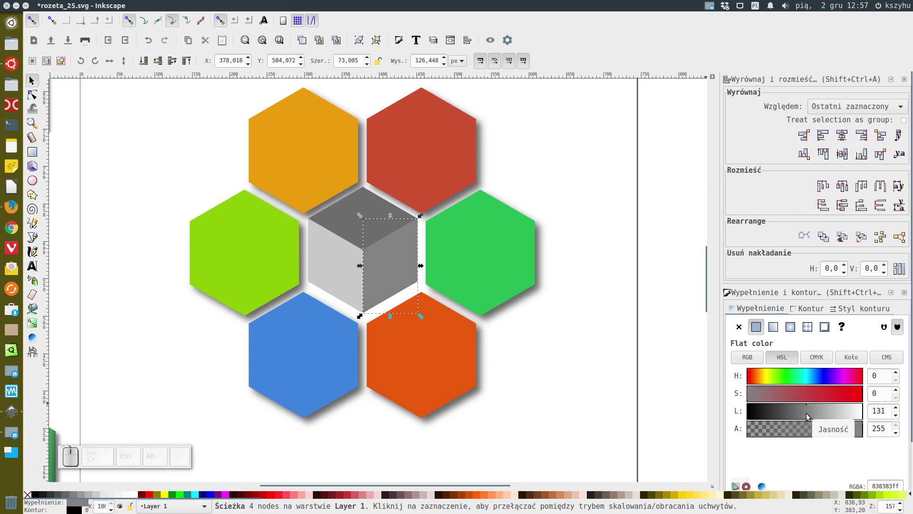
click(807, 414)
click(811, 410)
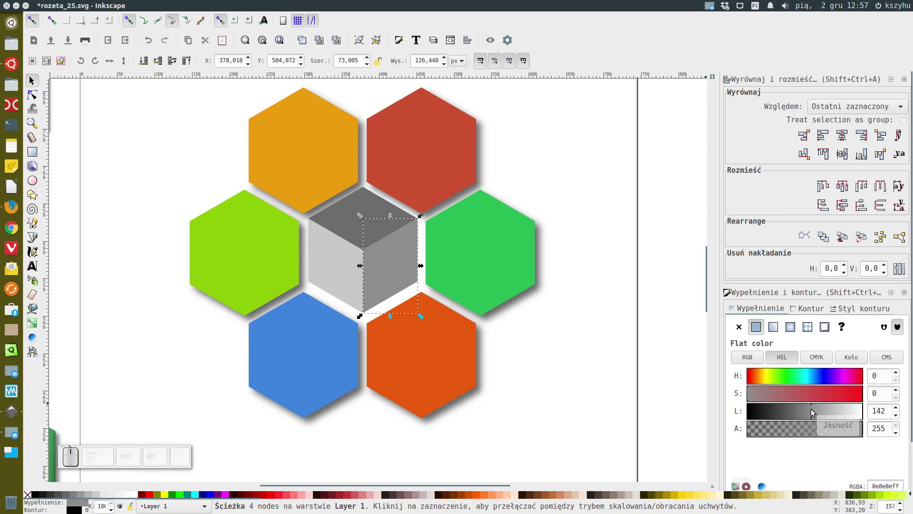
click(578, 385)
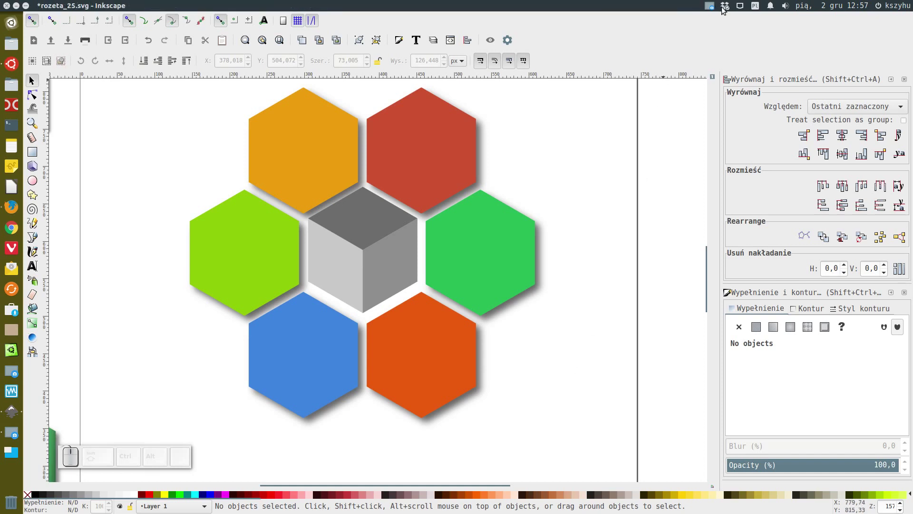
click(709, 3)
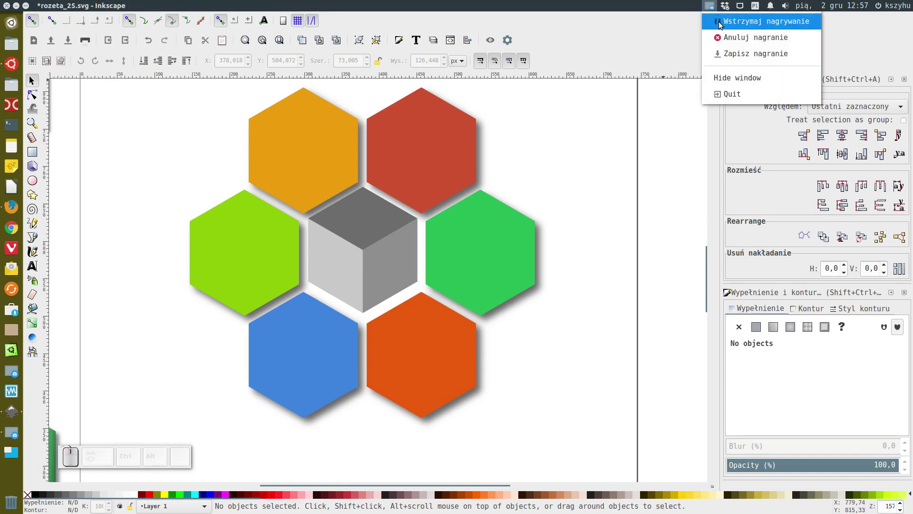